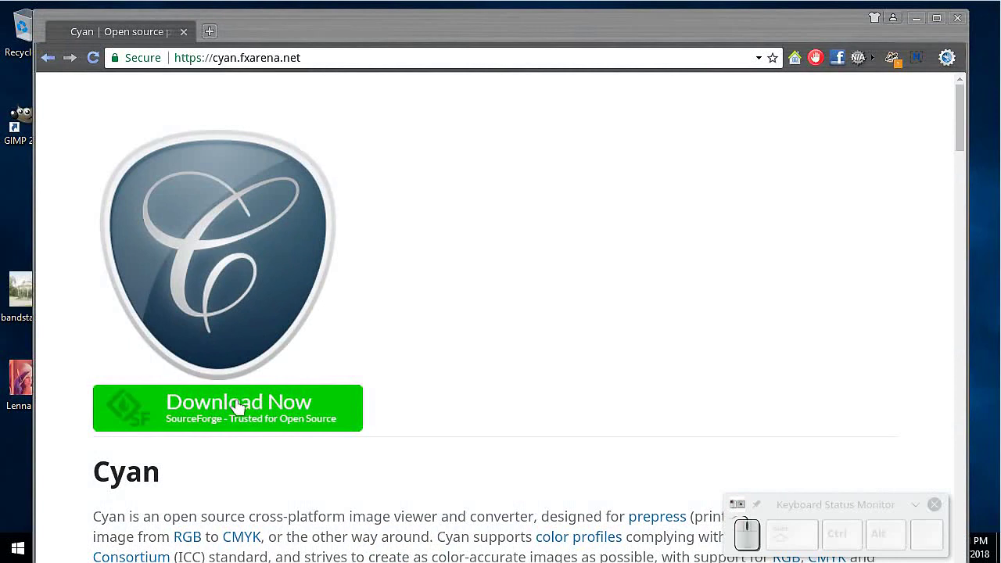
Go from cyan.fxarena.net to the Cyan 1.2.1 GitHub release page and reach its Assets list.
click(243, 407)
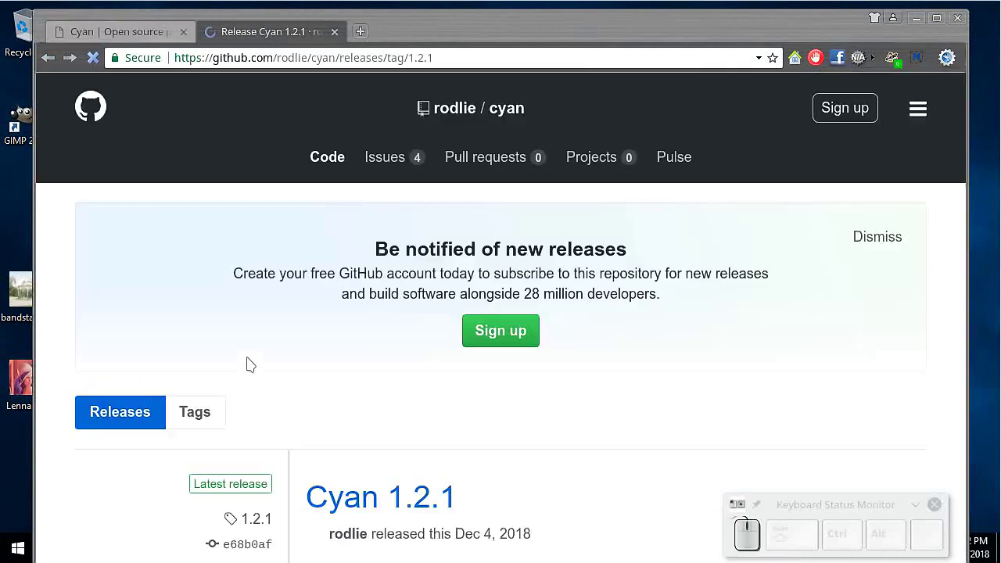
scroll(down, 3)
scroll(down, 3)
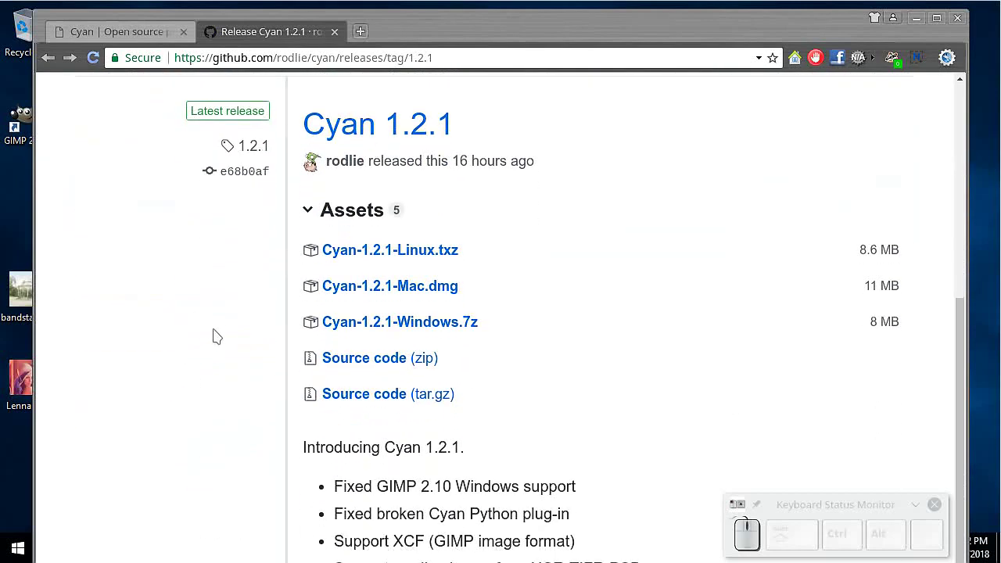
scroll(down, 3)
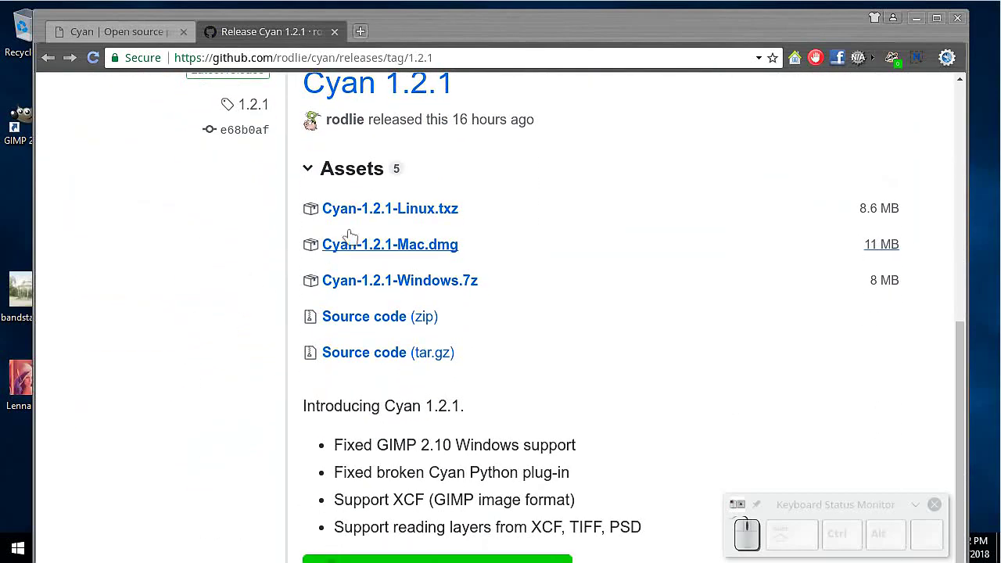
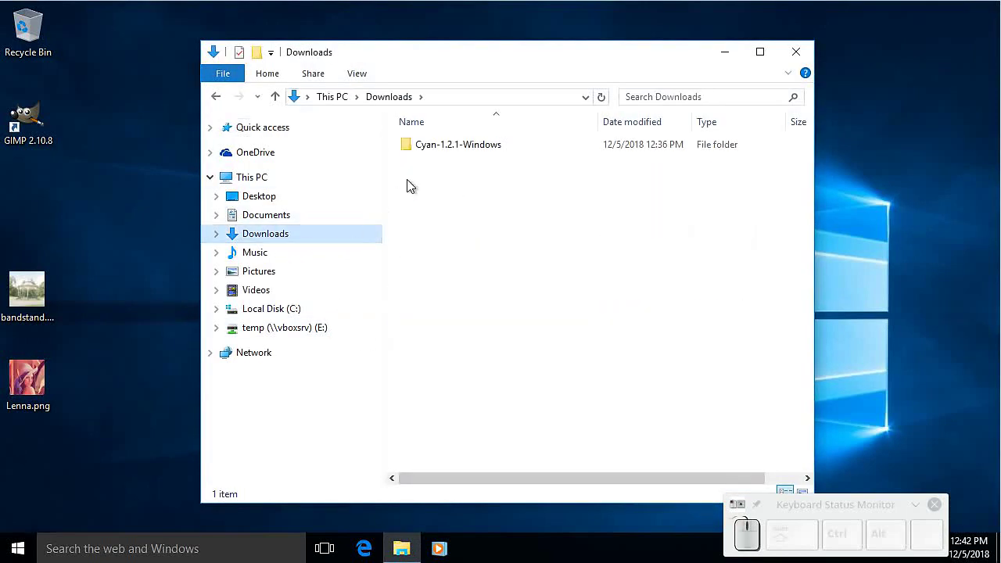
Move Cyan.exe from Downloads\Cyan-1.2.1-Windows into the user's home folder and bring up its right-click options.
click(495, 153)
click(460, 168)
drag(449, 169, 152, 443)
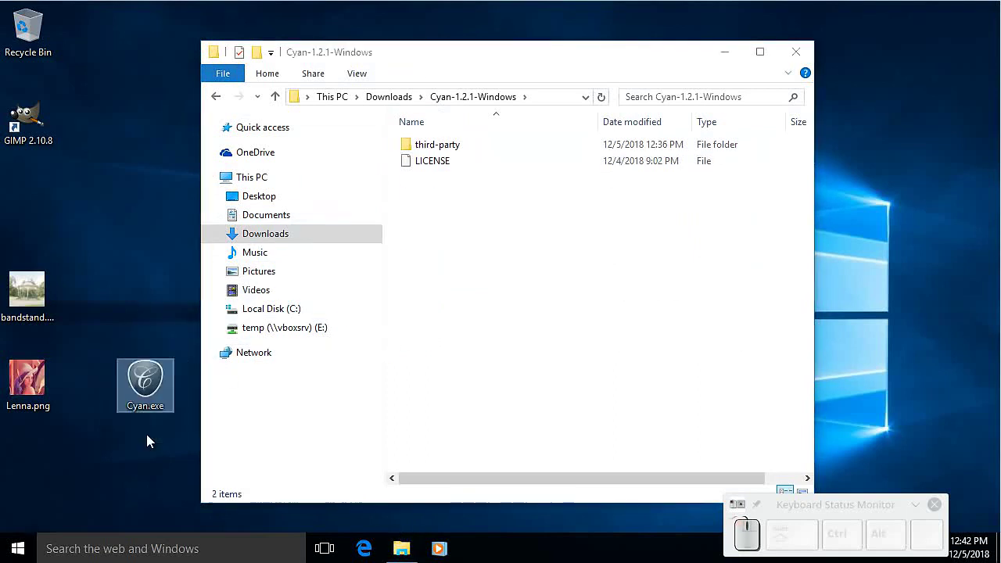
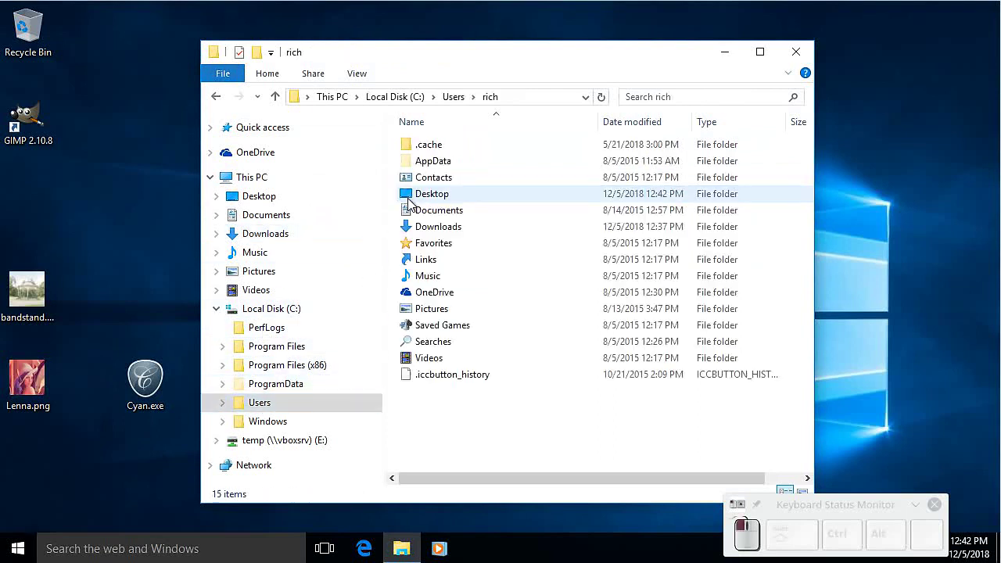
drag(138, 384, 452, 431)
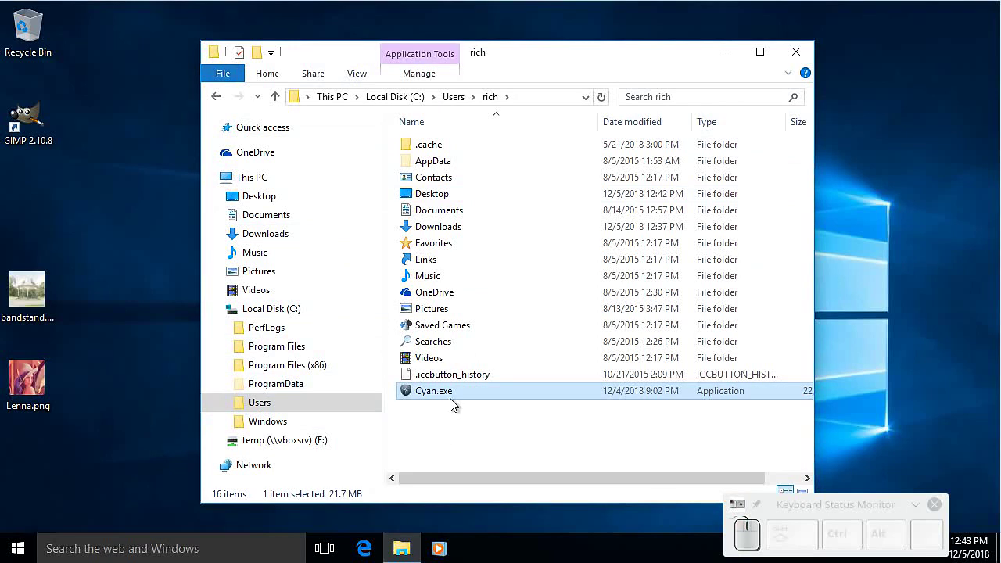
right_click(455, 398)
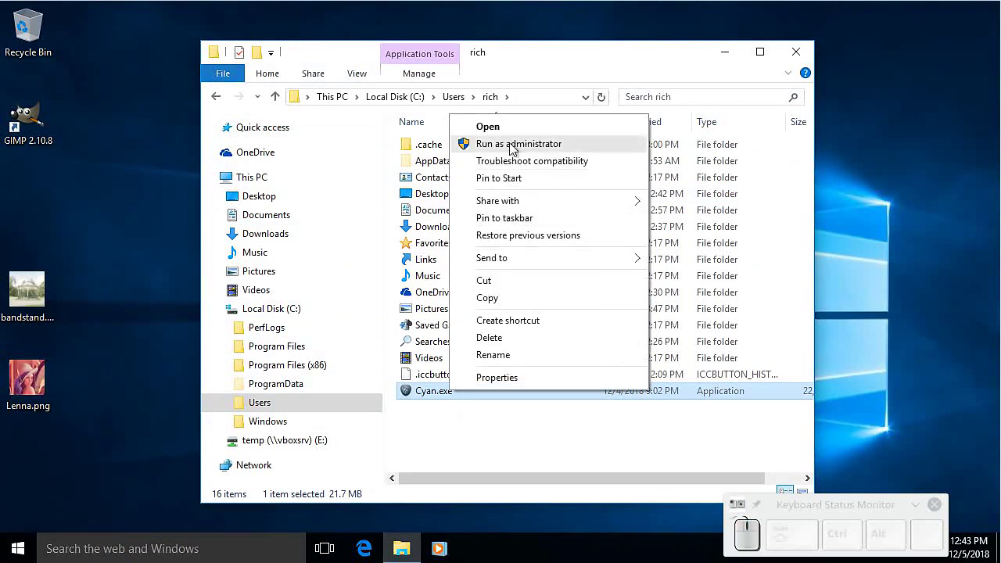
Launch Cyan as administrator, dismiss About, and set the RGB profile to sRGB and CMYK to an ISO profile.
click(513, 137)
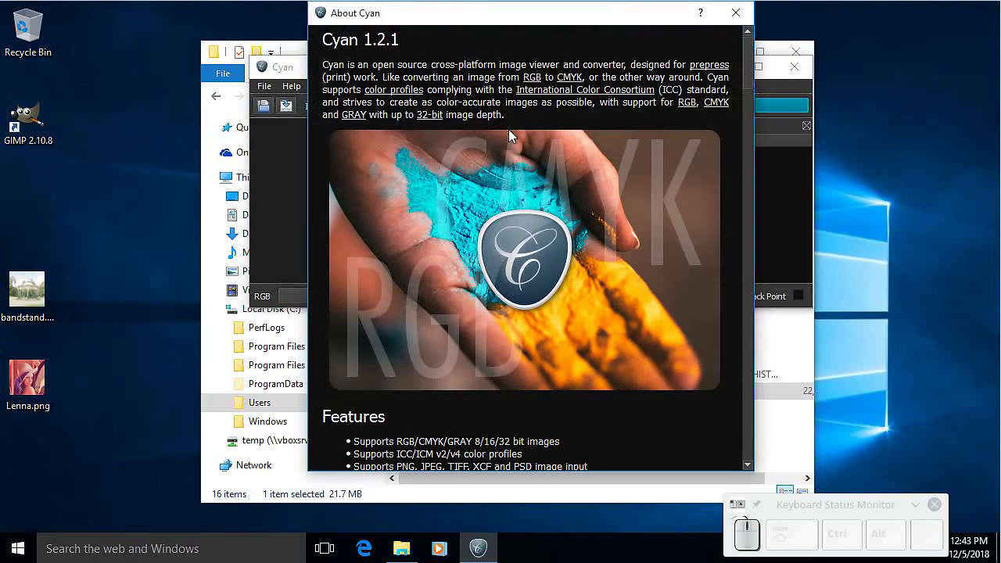
click(740, 15)
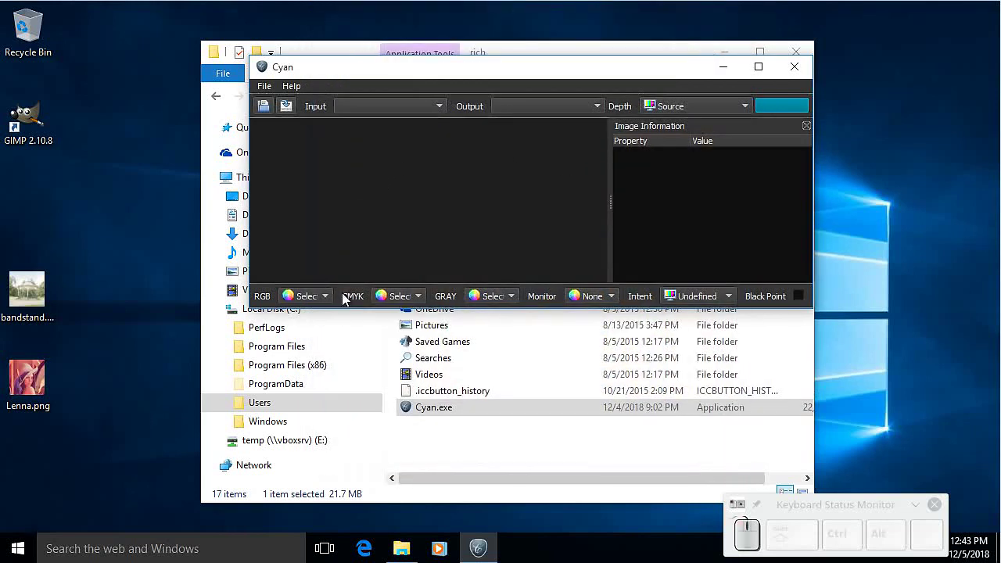
click(330, 301)
click(330, 321)
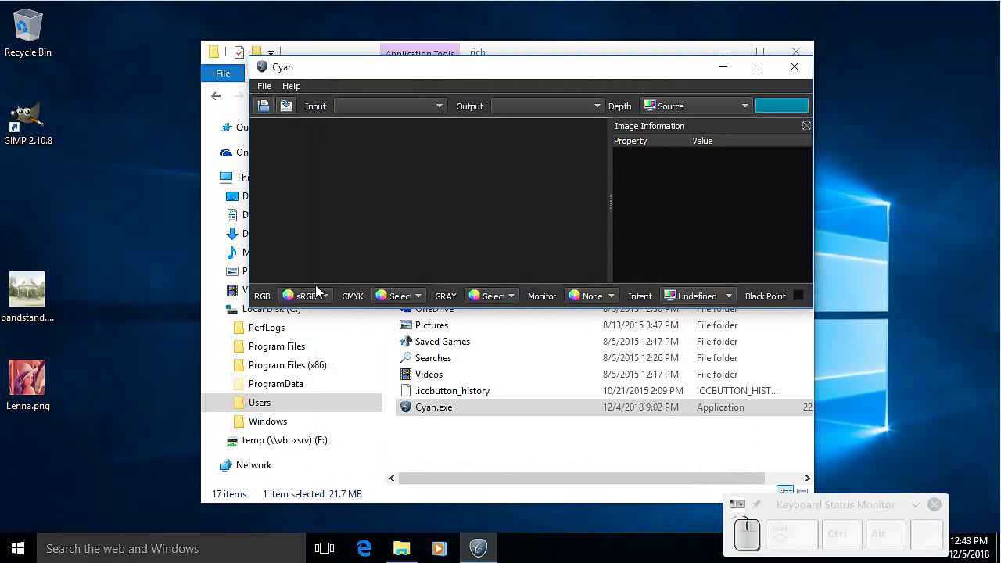
click(423, 304)
click(425, 342)
click(516, 303)
Set the gray profile to ISO and the rendering intent to Perceptual, hide Image Information and close Cyan.
click(516, 320)
click(612, 303)
click(612, 303)
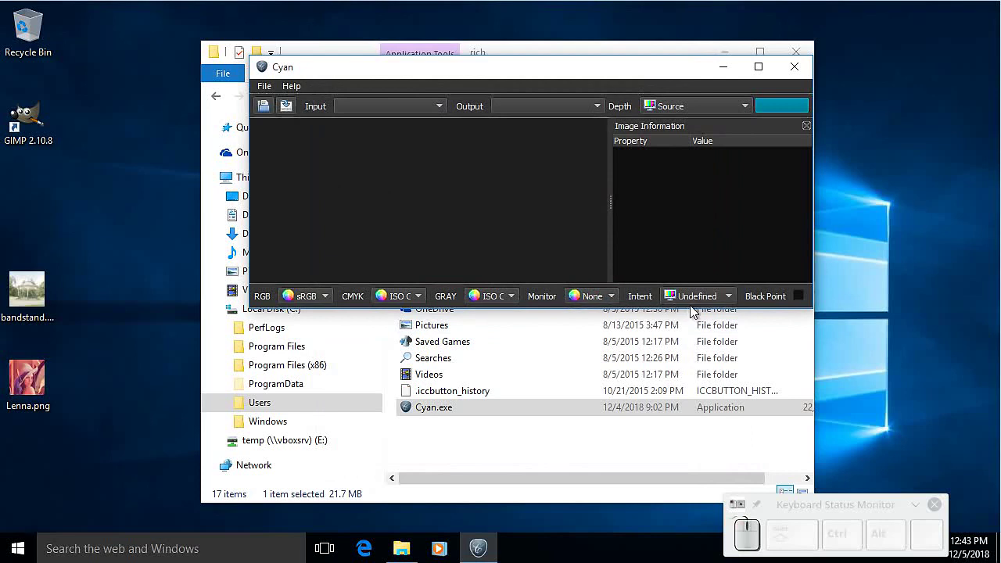
click(707, 304)
click(708, 335)
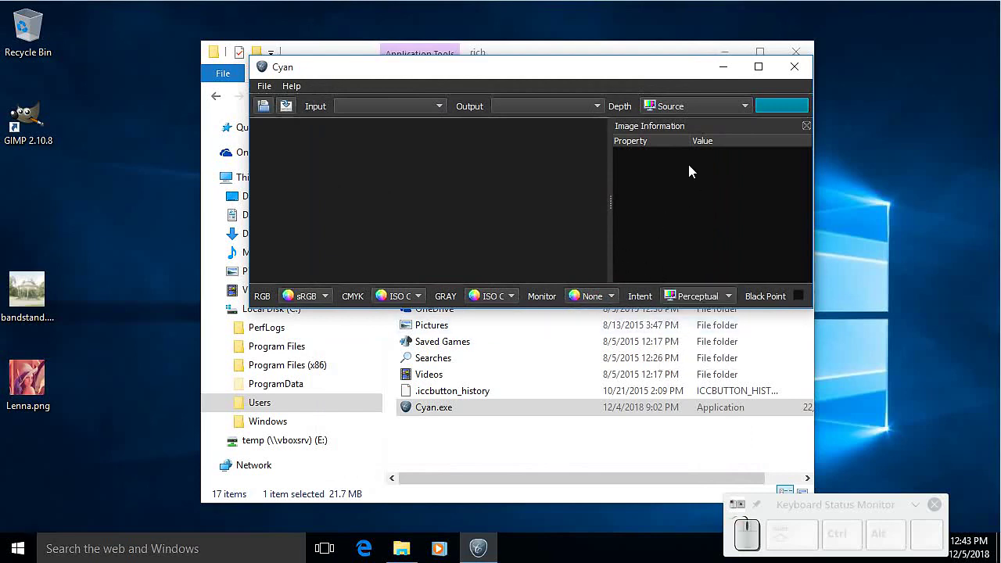
drag(658, 82, 632, 193)
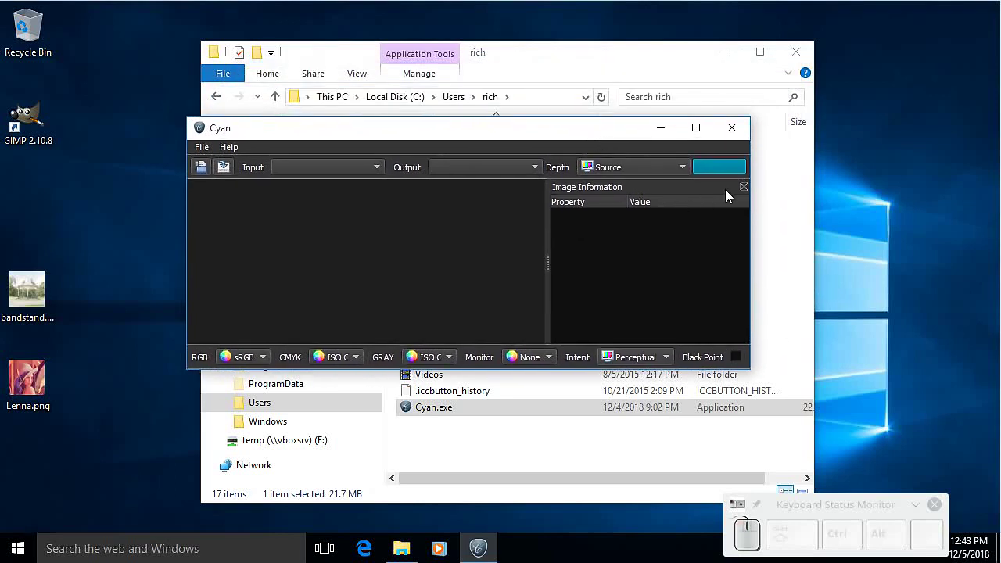
click(745, 195)
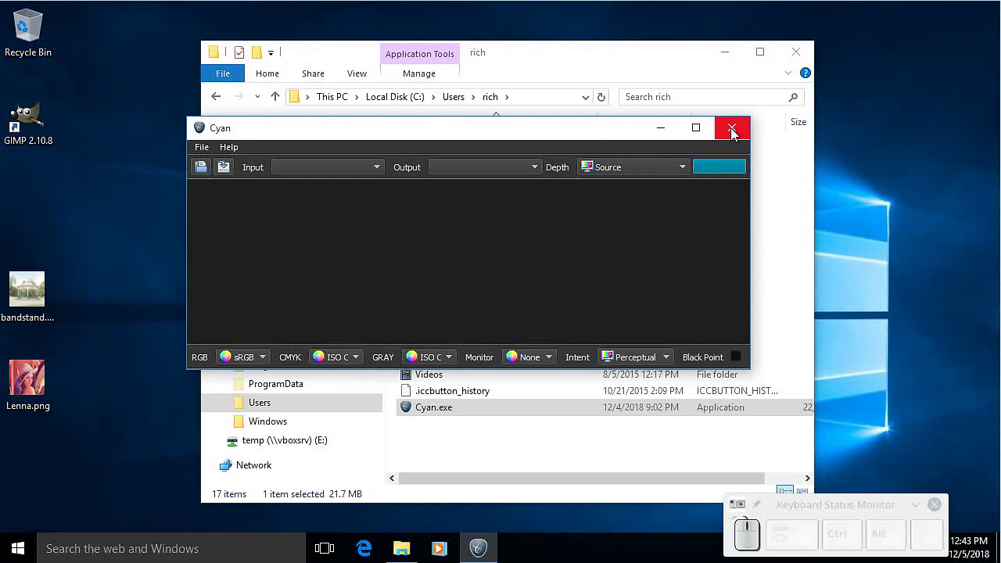
click(736, 136)
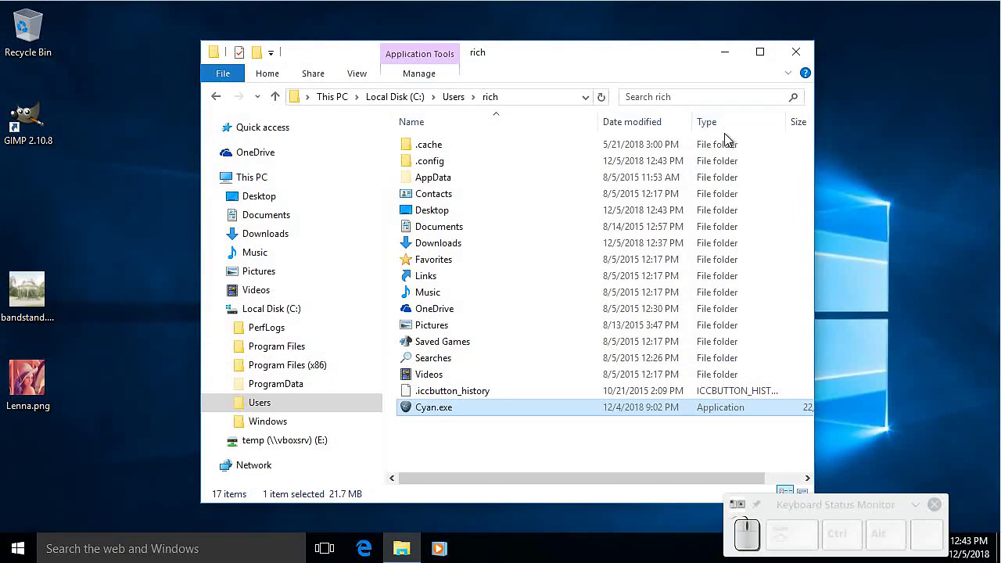
Close File Explorer, run GIMP as administrator and create a new blank 400×400 image.
click(795, 60)
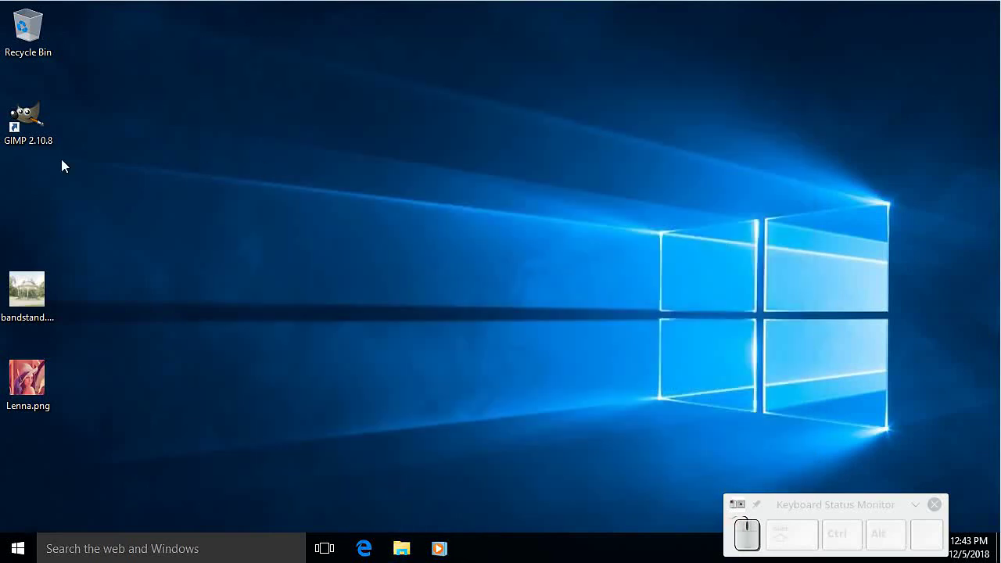
right_click(29, 138)
click(76, 151)
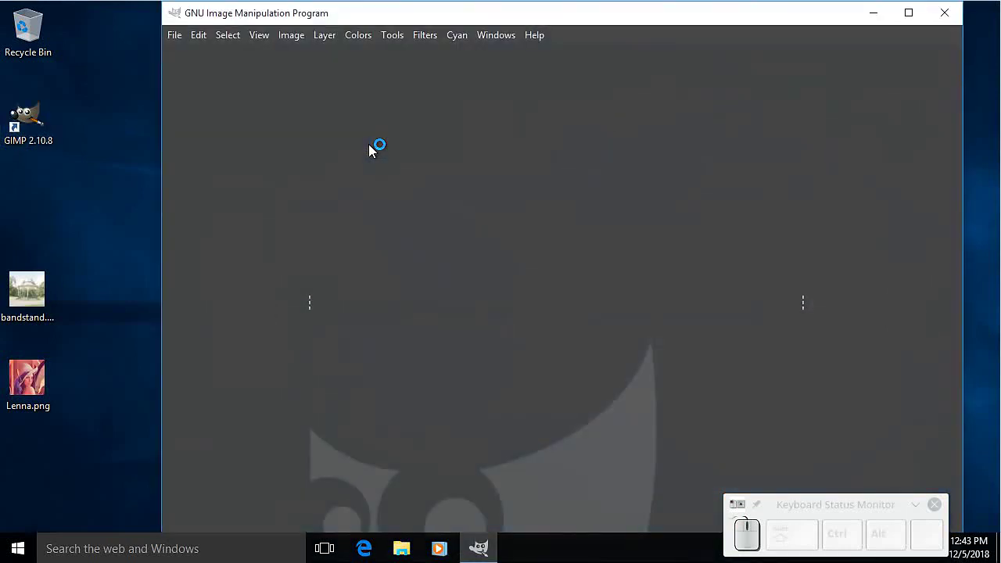
click(406, 38)
click(398, 200)
click(131, 38)
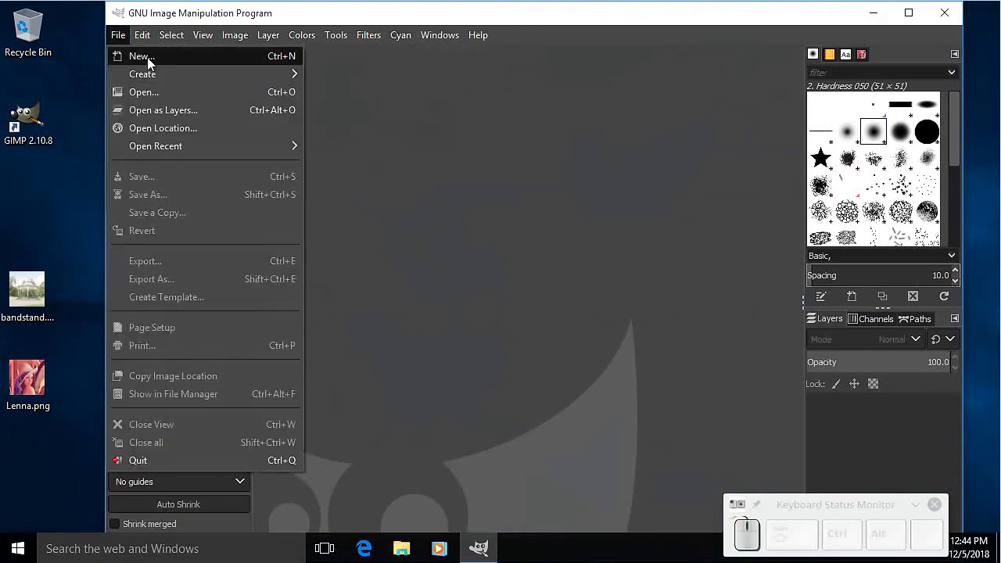
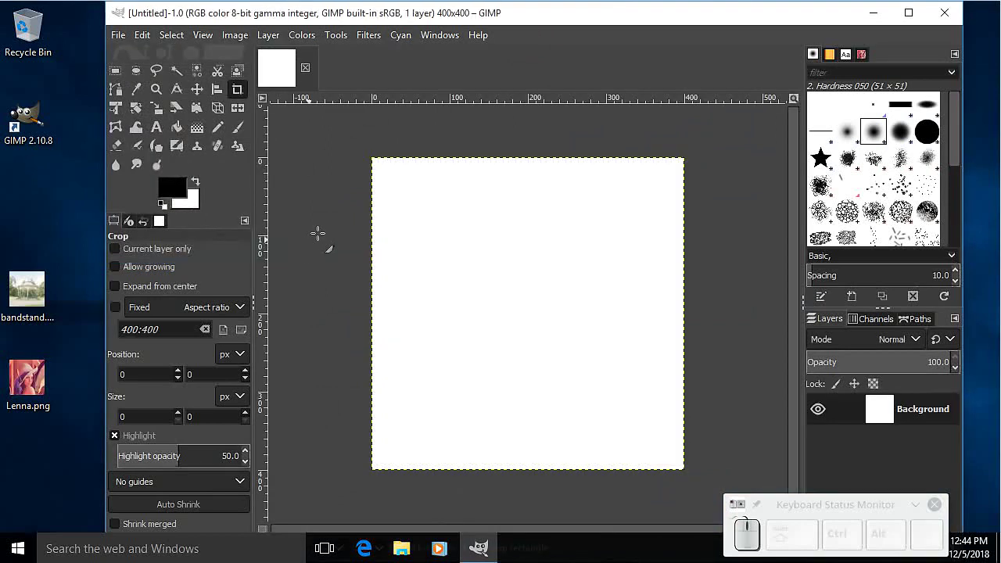
Bring up Cyan's window through the Cyan > Import Image command in GIMP.
click(412, 44)
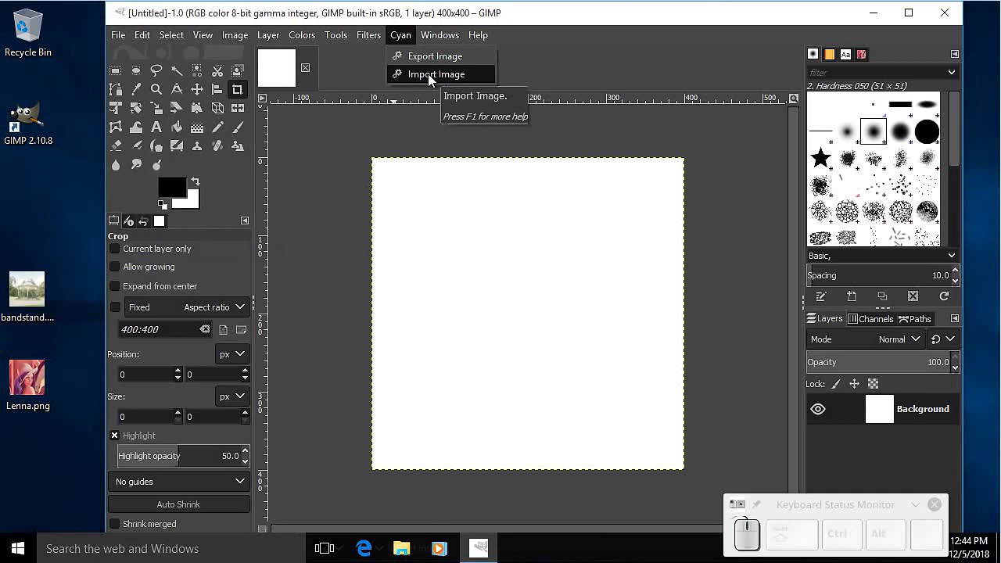
click(433, 83)
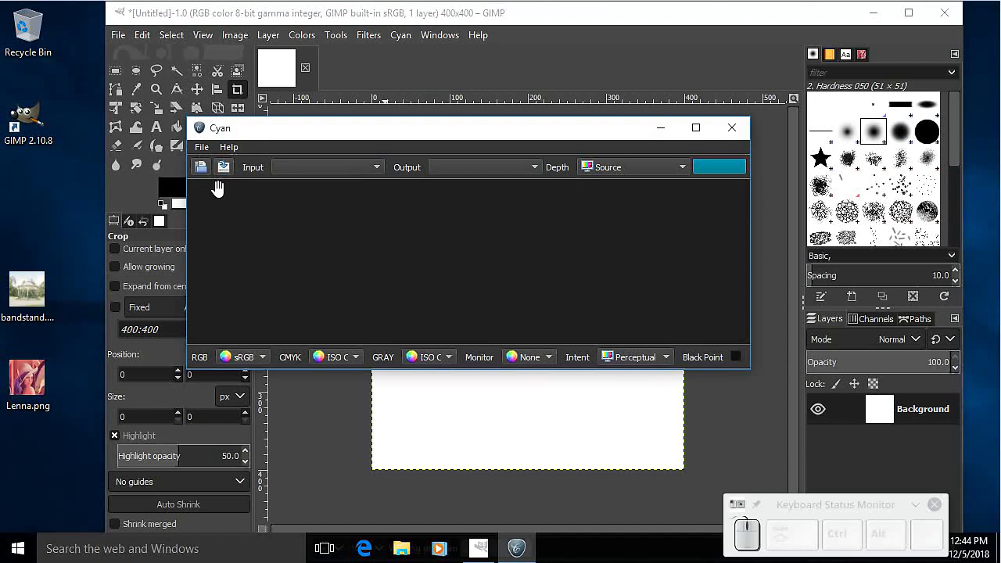
Load bandstand.jpg from the Desktop into Cyan.
click(208, 153)
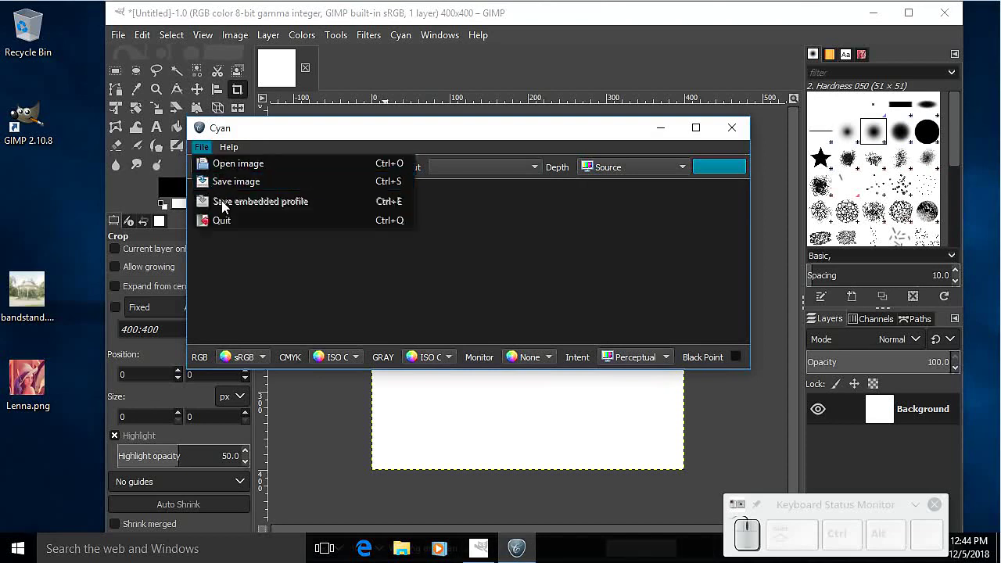
click(233, 171)
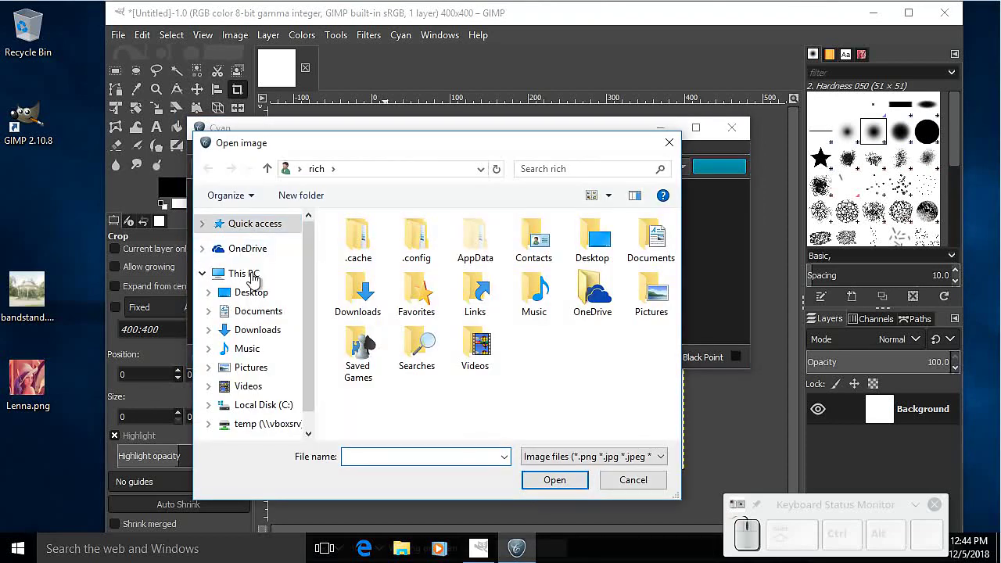
click(256, 293)
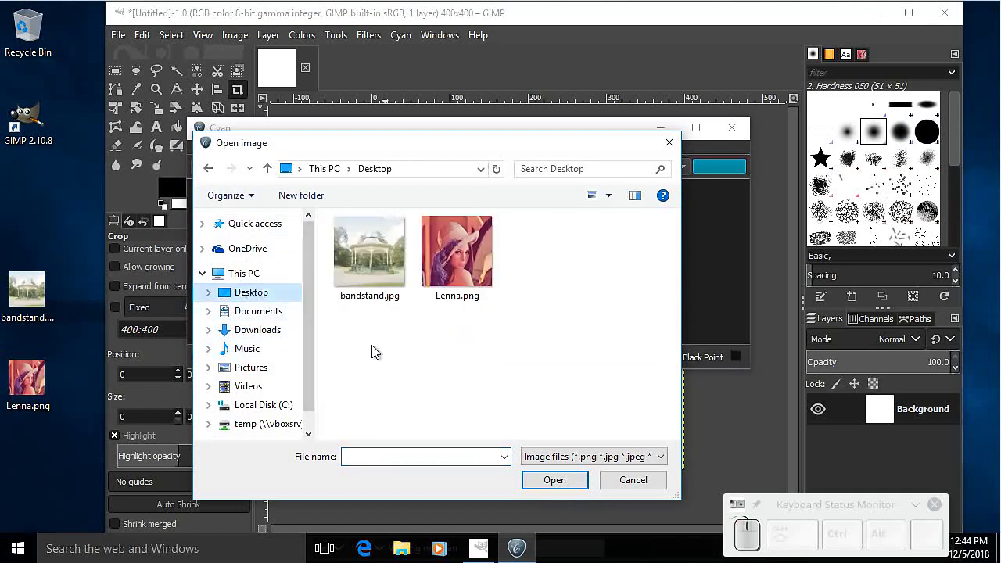
click(374, 268)
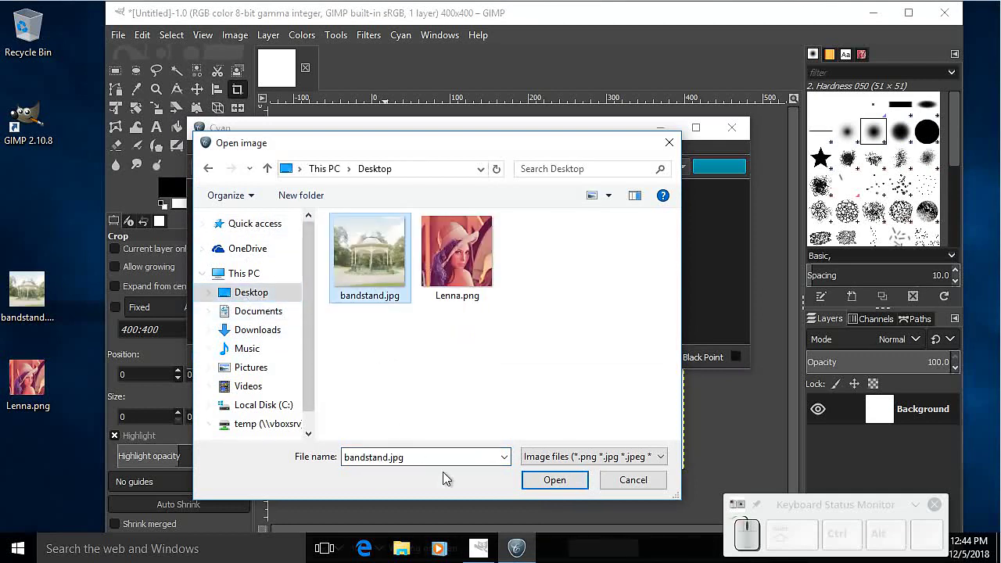
click(548, 484)
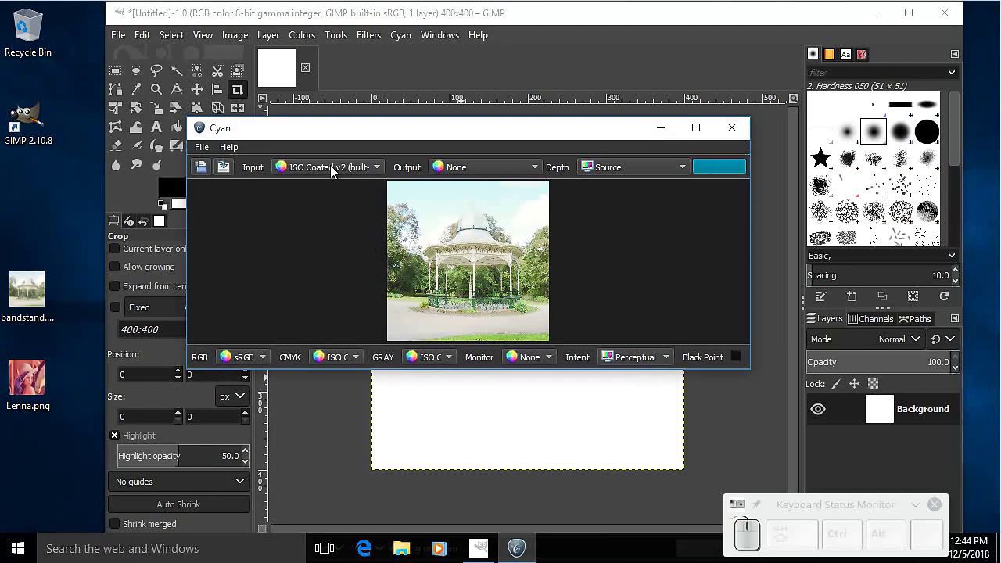
Convert the photo to sRGB (built-in) at 8-bit depth and send it into GIMP as a new image.
click(484, 173)
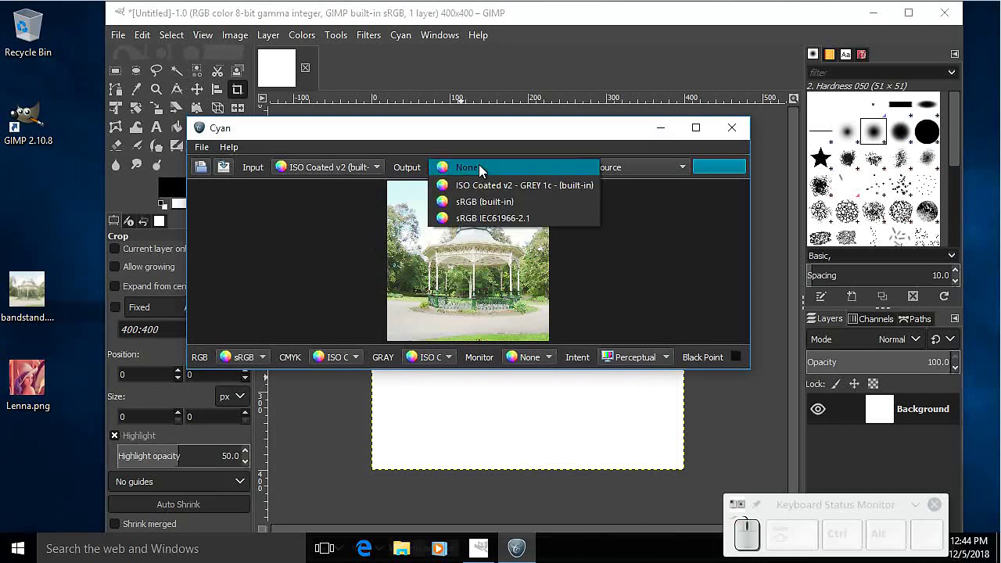
click(485, 208)
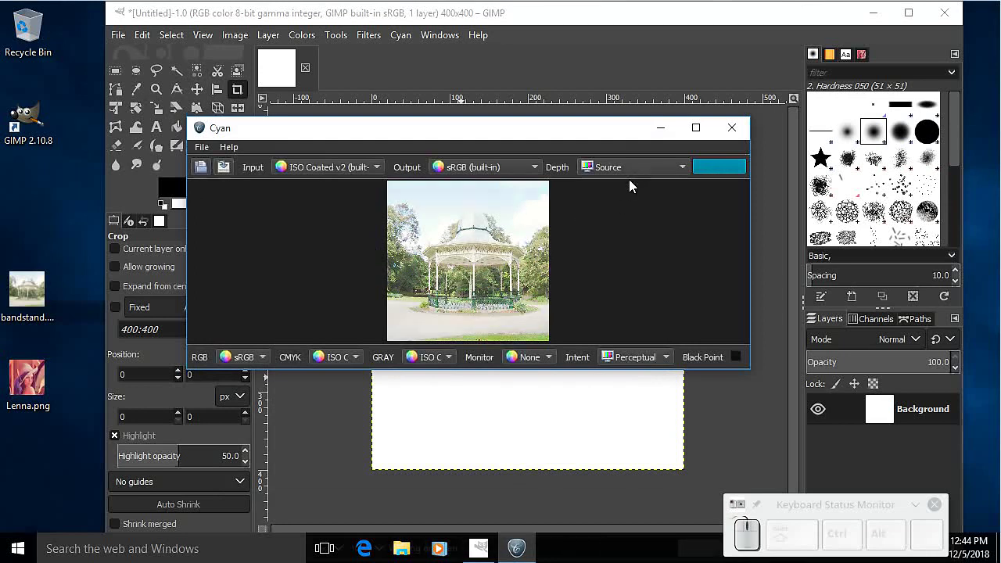
click(655, 174)
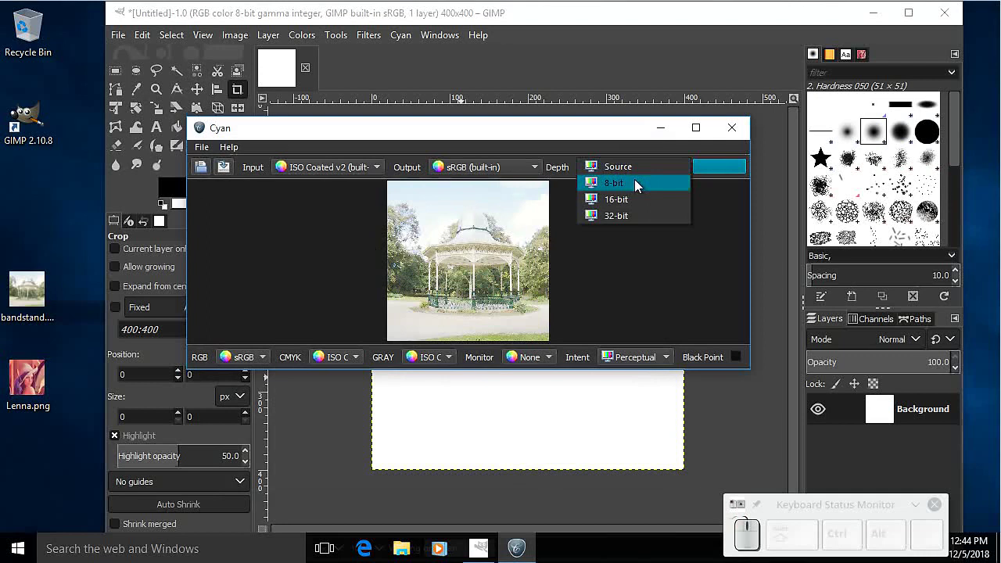
click(637, 189)
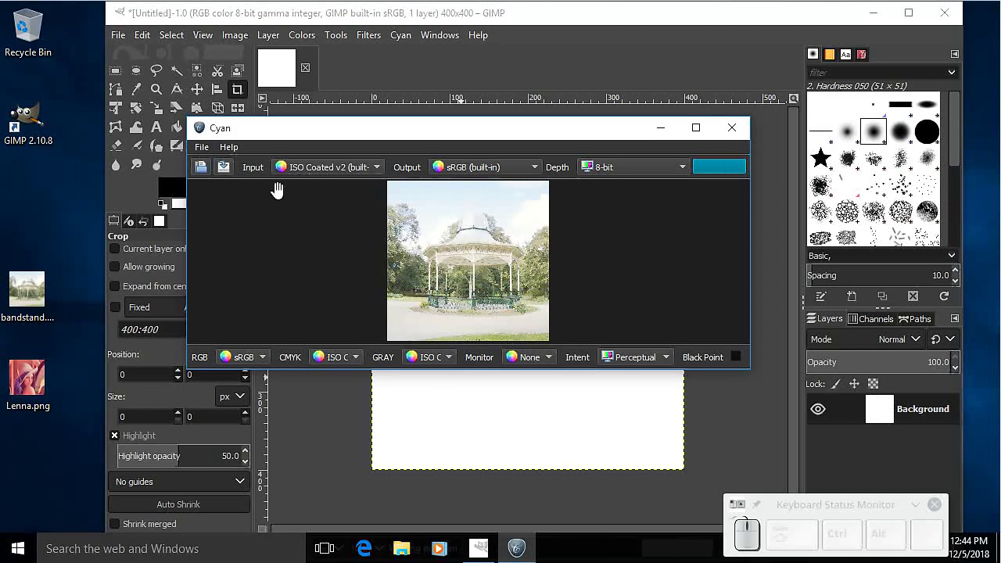
click(229, 173)
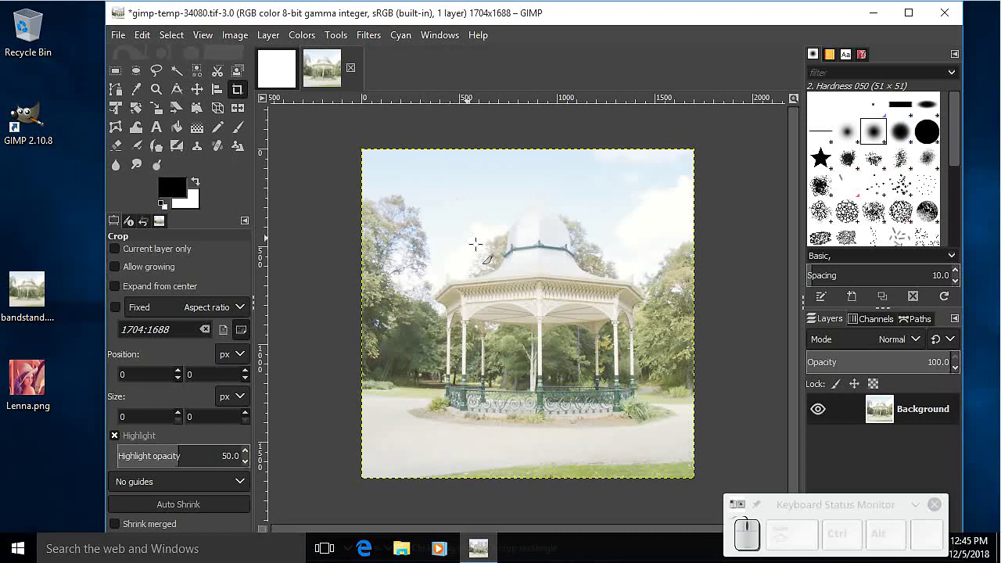
Drag Lenna.png from the desktop into GIMP as a 512×512 image and open it in Cyan.
drag(20, 383, 234, 52)
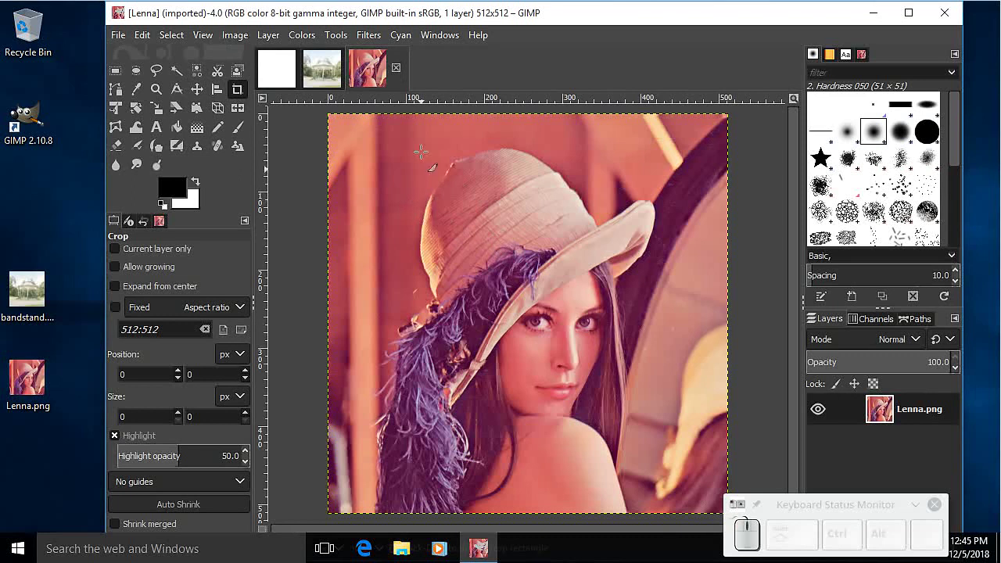
click(400, 41)
click(424, 64)
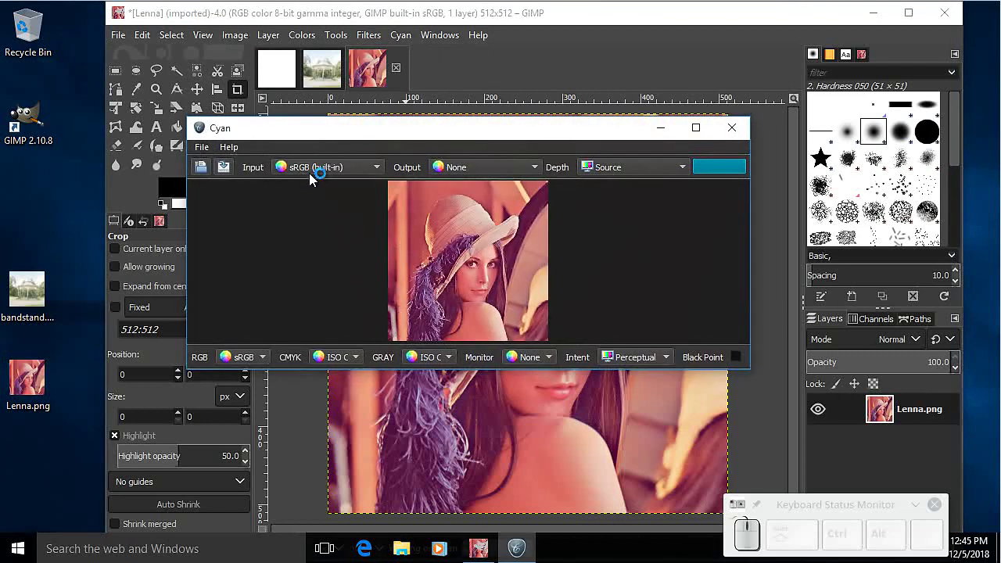
Set Lenna's output profile to ISO Coated v2 (built-in) and bring up the Save image dialog.
click(496, 180)
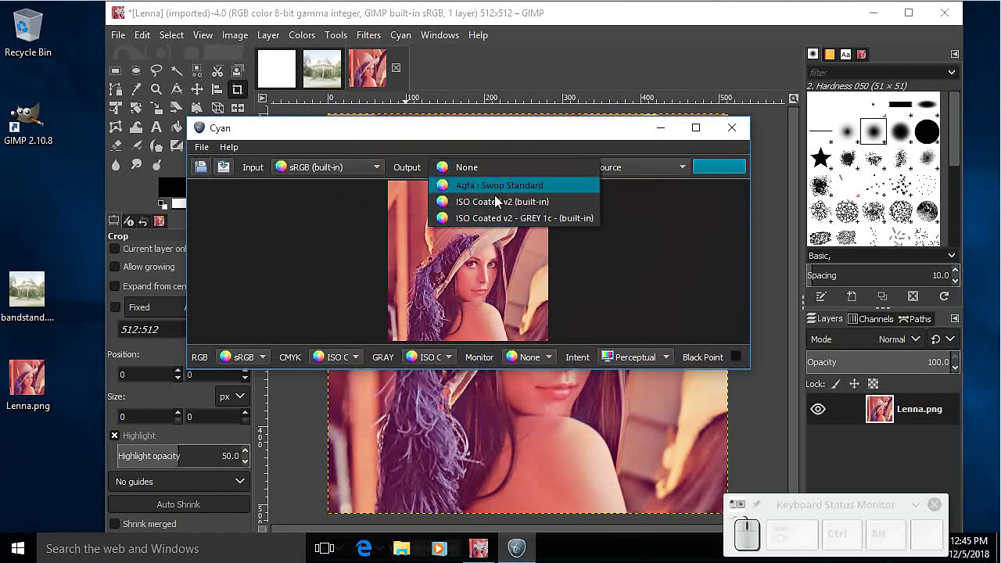
click(494, 207)
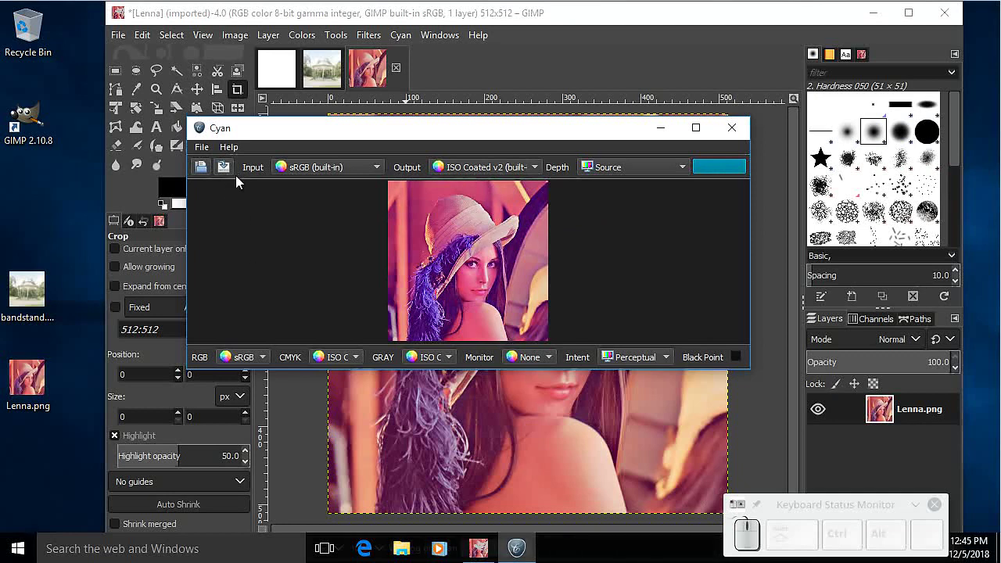
click(227, 171)
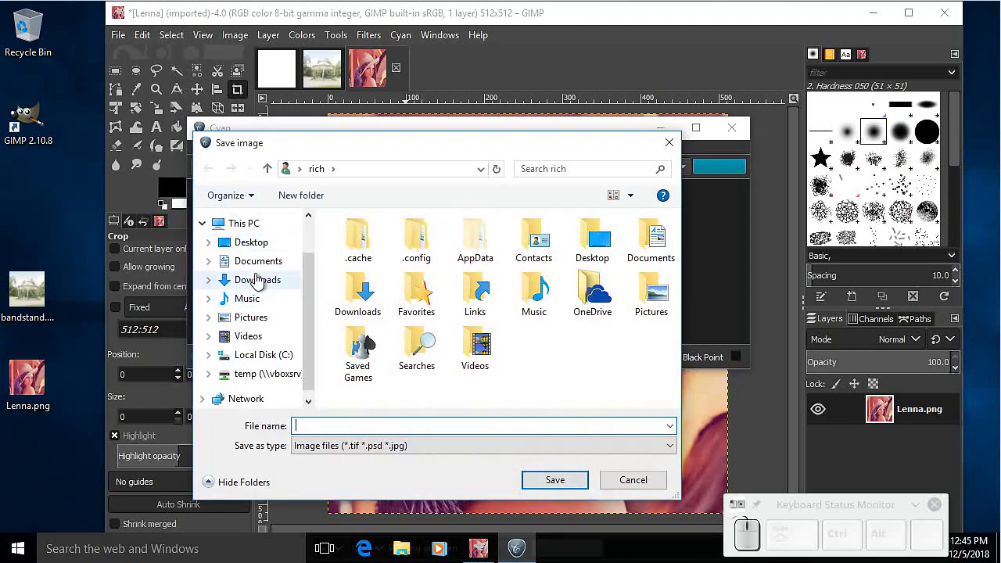
In the Save image dialog choose the Desktop and name the file lenna-cmyk.psd.
click(257, 244)
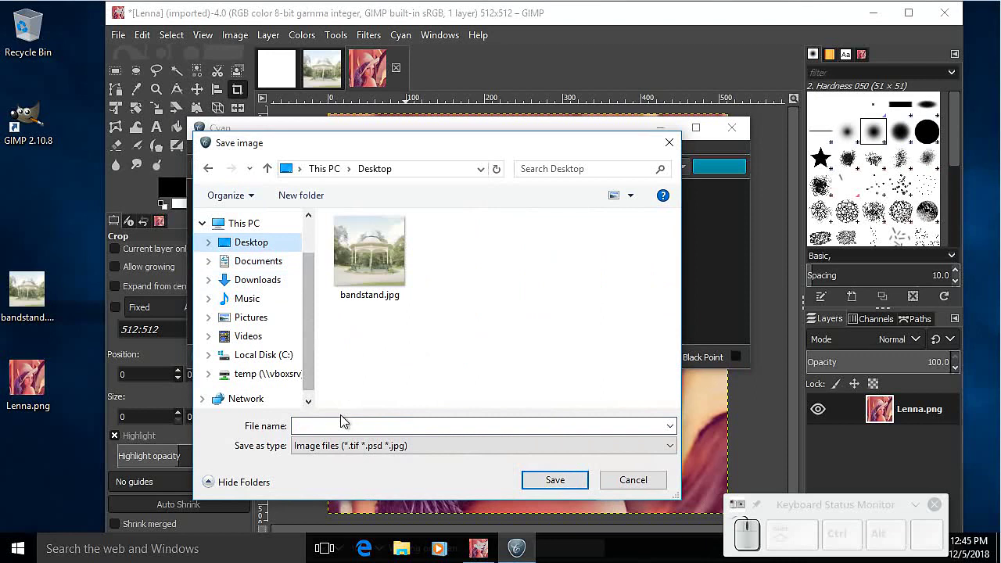
click(341, 419)
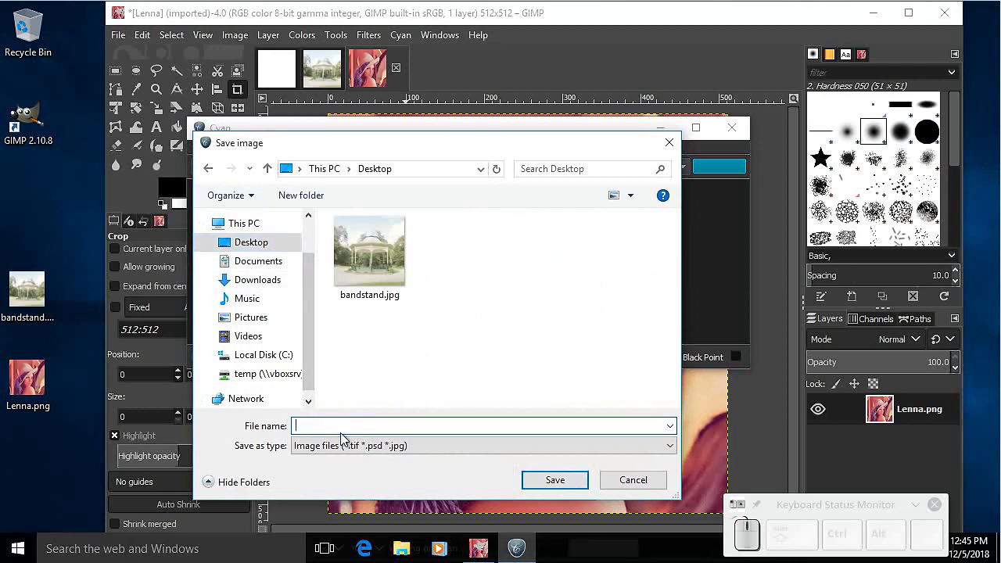
key(a)
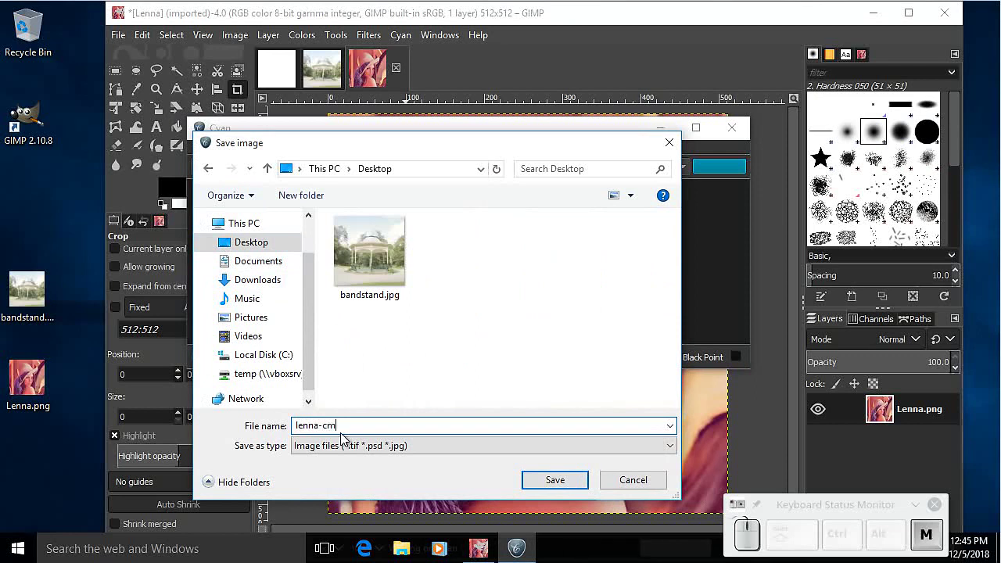
key(y)
key(k)
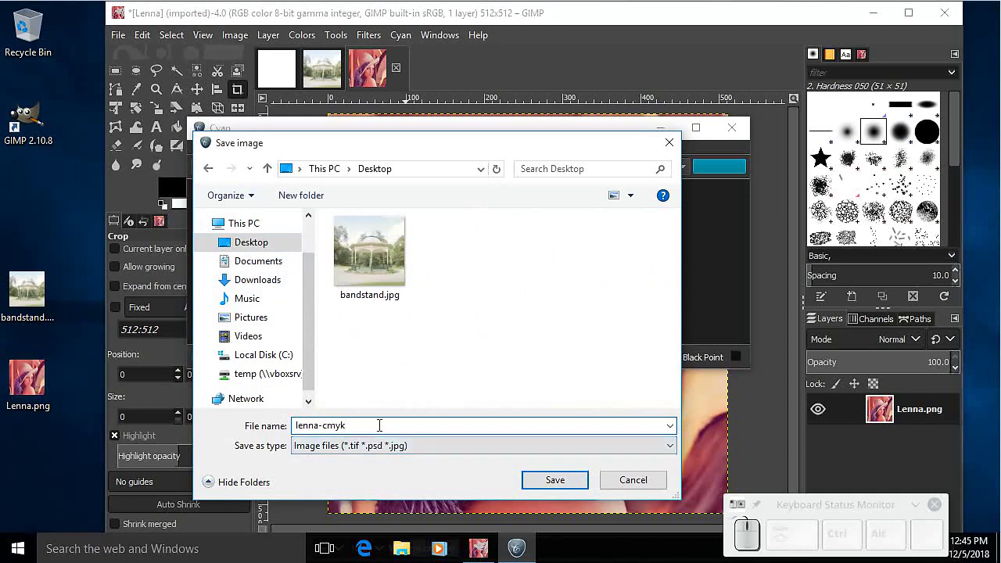
click(381, 420)
key(.)
key(s)
key(d)
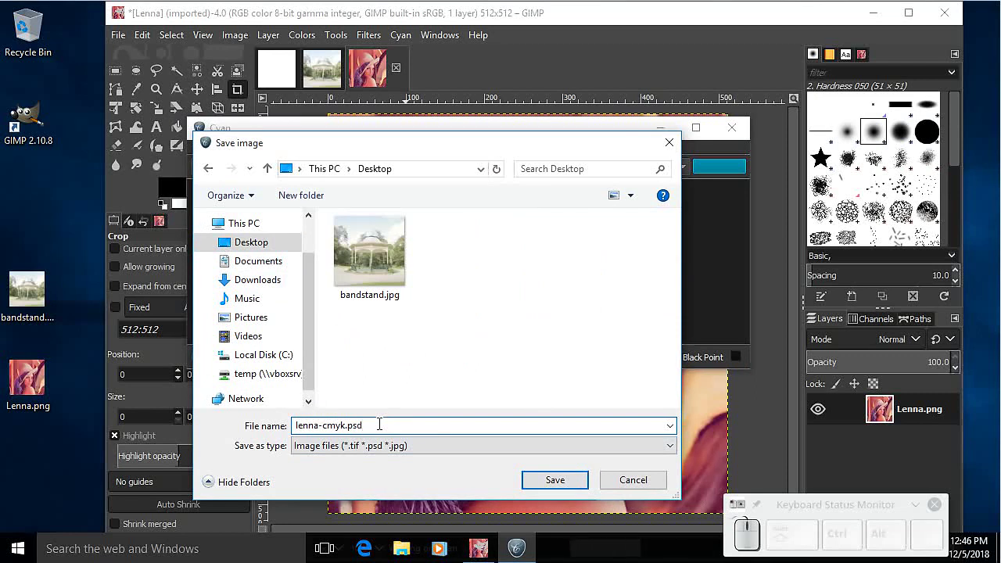
Save the CMYK image to the desktop and dismiss the saved-file confirmation.
click(546, 485)
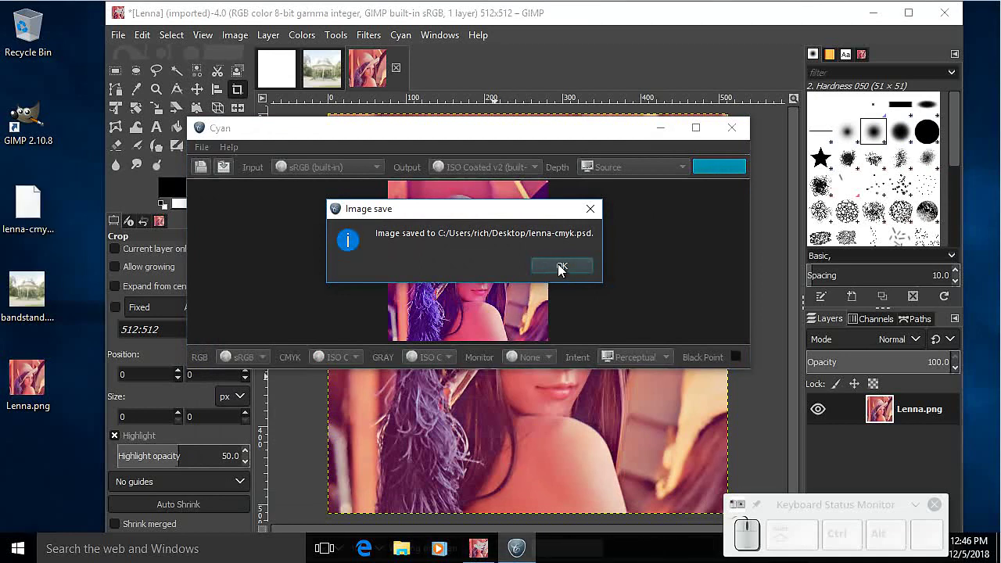
click(562, 272)
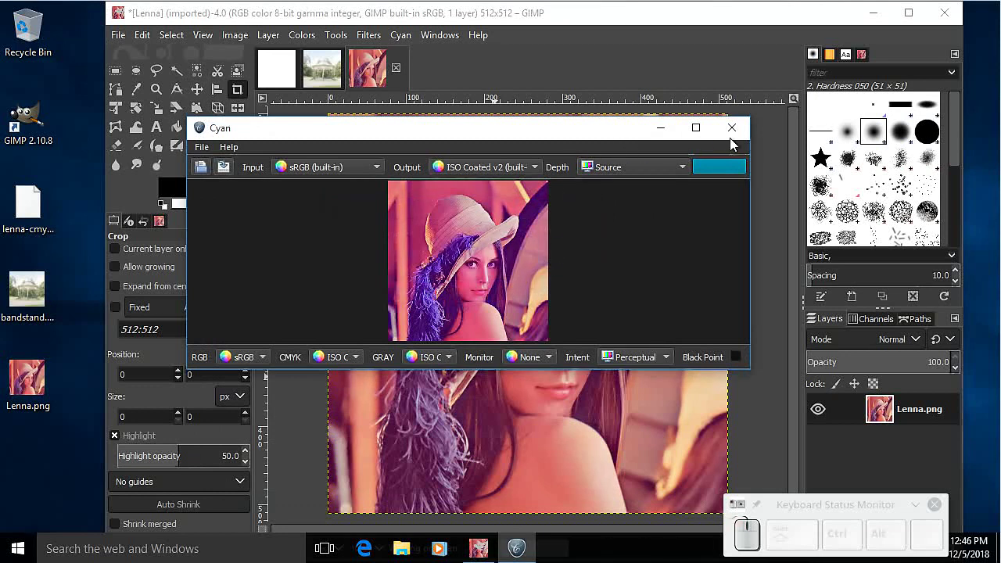